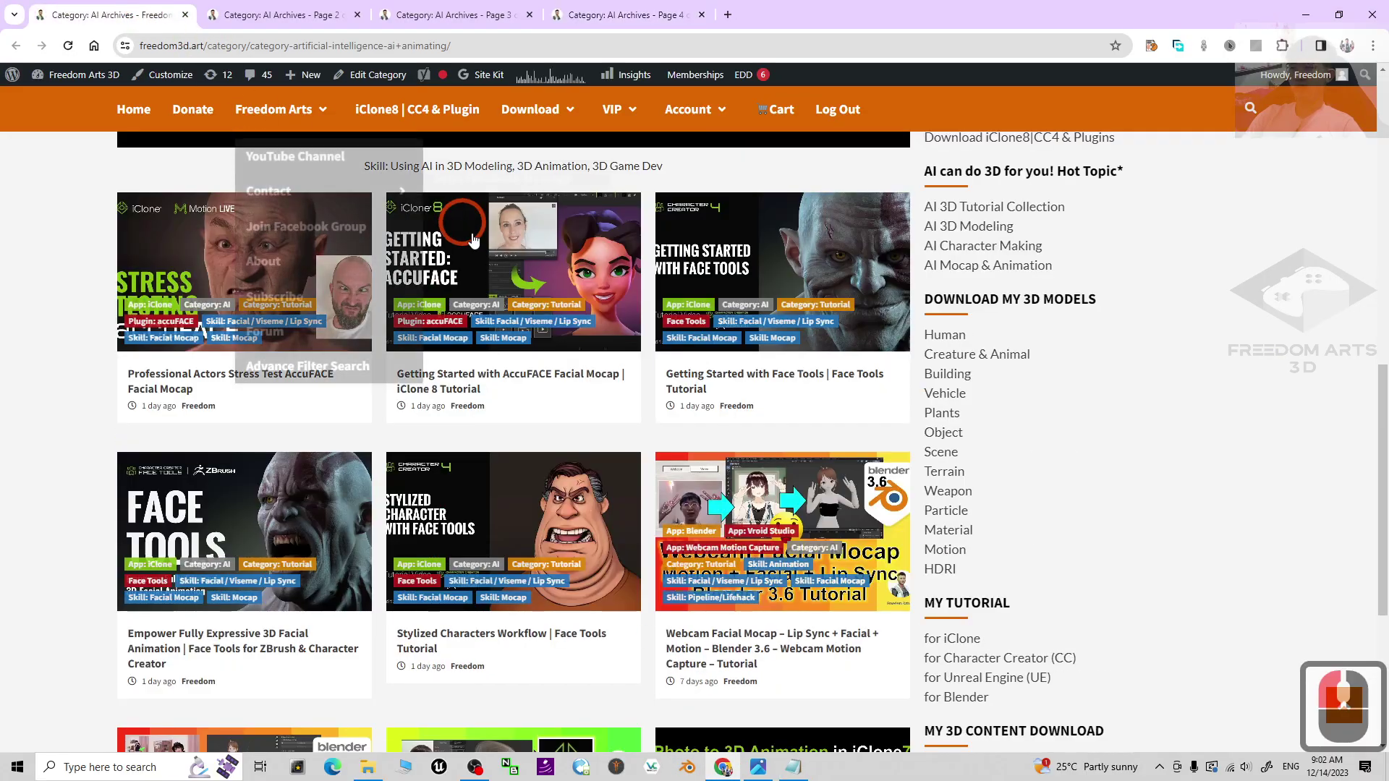
# Scroll page 1 of the AI archive back up toward its Category: AI heading and banner.
pyautogui.scroll(3)
pyautogui.scroll(-3)
pyautogui.moveTo(325, 357); pyautogui.dragTo(488, 582)
pyautogui.scroll(-3)
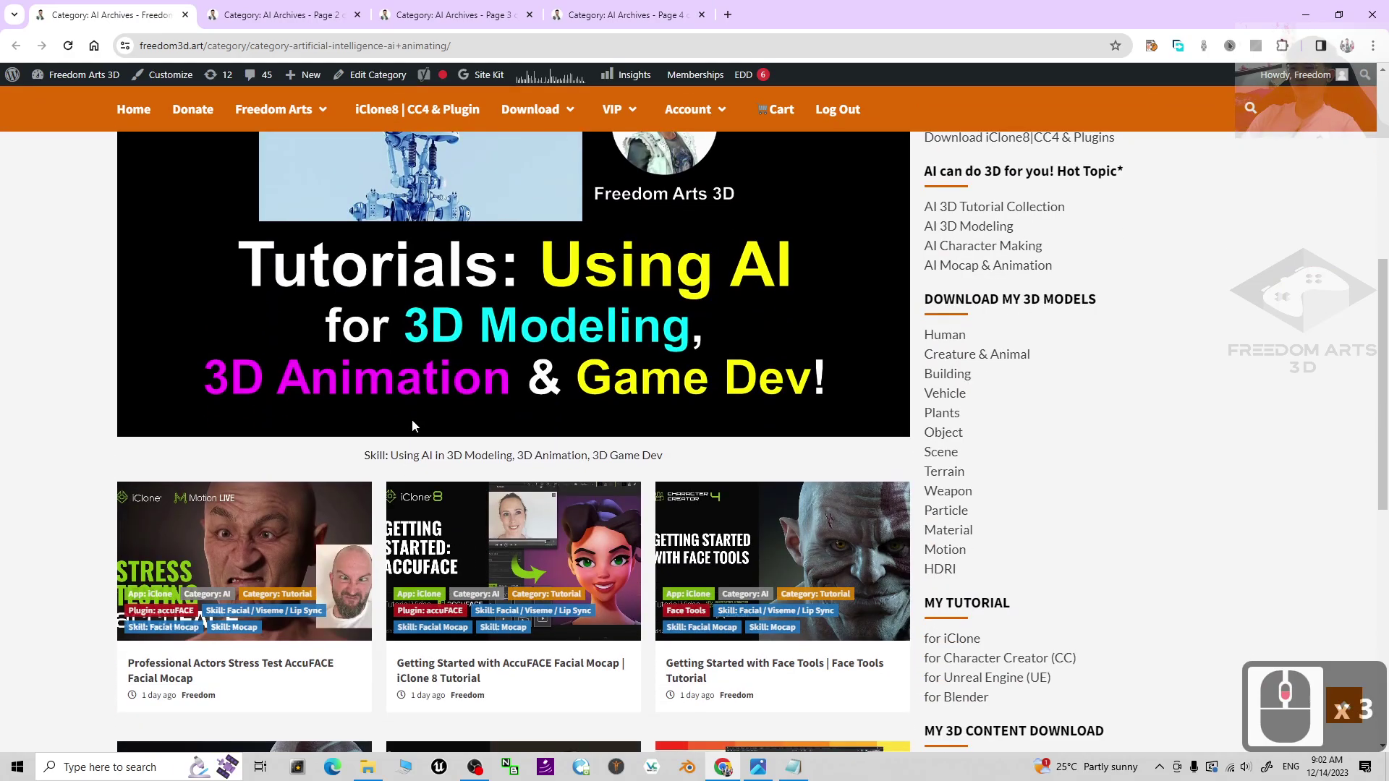
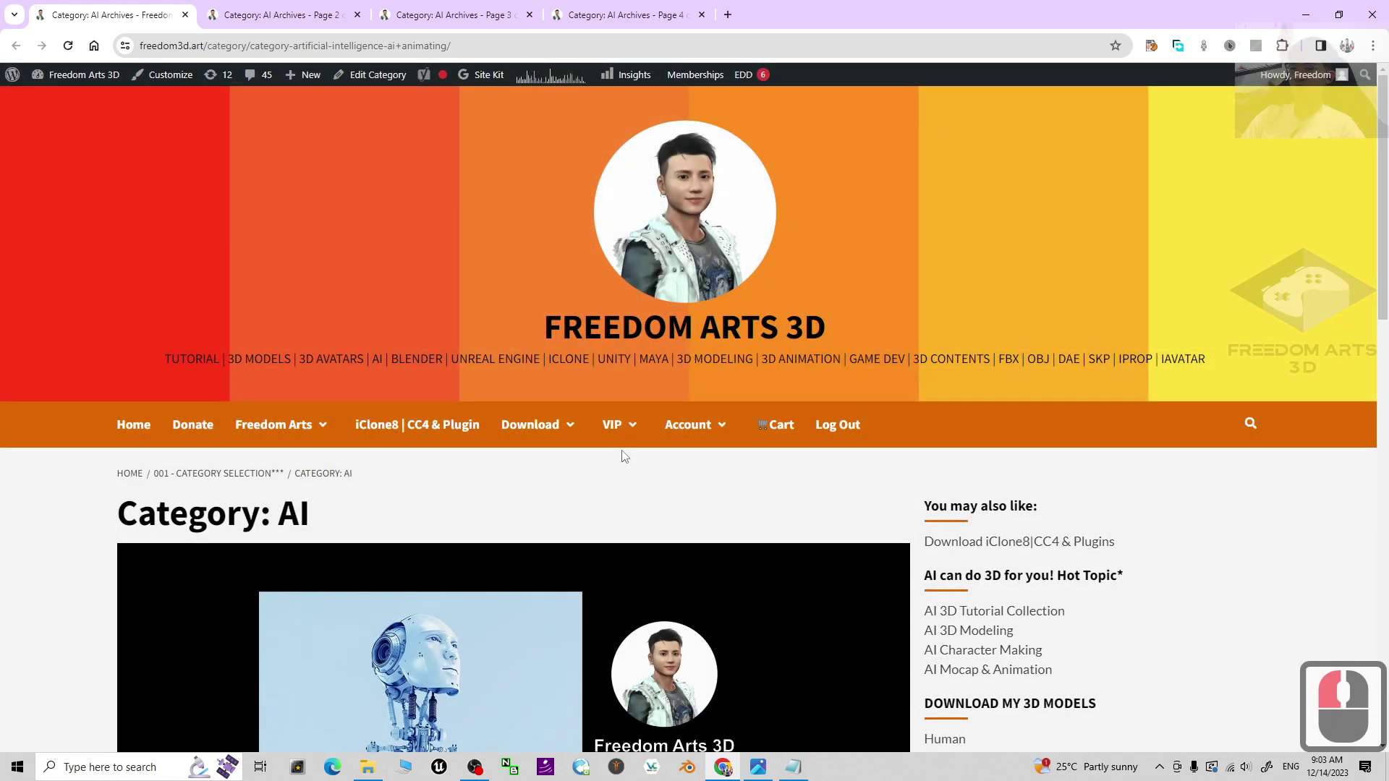
# Scroll down through the open AI archive page past its grid of mocap tutorial posts.
pyautogui.moveTo(427, 370); pyautogui.dragTo(610, 403)
pyautogui.moveTo(618, 427); pyautogui.dragTo(809, 519)
pyautogui.scroll(-3)
pyautogui.moveTo(809, 520); pyautogui.dragTo(785, 457)
pyautogui.moveTo(785, 457); pyautogui.dragTo(19, 50)
pyautogui.scroll(-3)
pyautogui.scroll(-3)
# Continue down to the pagination, then switch to the Page 3 tab with the DeepMotion tutorials.
pyautogui.moveTo(19, 51); pyautogui.dragTo(507, 199)
pyautogui.moveTo(506, 199); pyautogui.dragTo(698, 370)
pyautogui.scroll(-3)
pyautogui.moveTo(568, 390); pyautogui.dragTo(535, 298)
pyautogui.scroll(-3)
pyautogui.moveTo(535, 298); pyautogui.dragTo(656, 5)
pyautogui.click(657, 5)
# Scroll down the last archive page toward its ThreeDPoseTracker and iClone posts and pagination.
pyautogui.moveTo(770, 276); pyautogui.dragTo(514, 419)
pyautogui.scroll(-3)
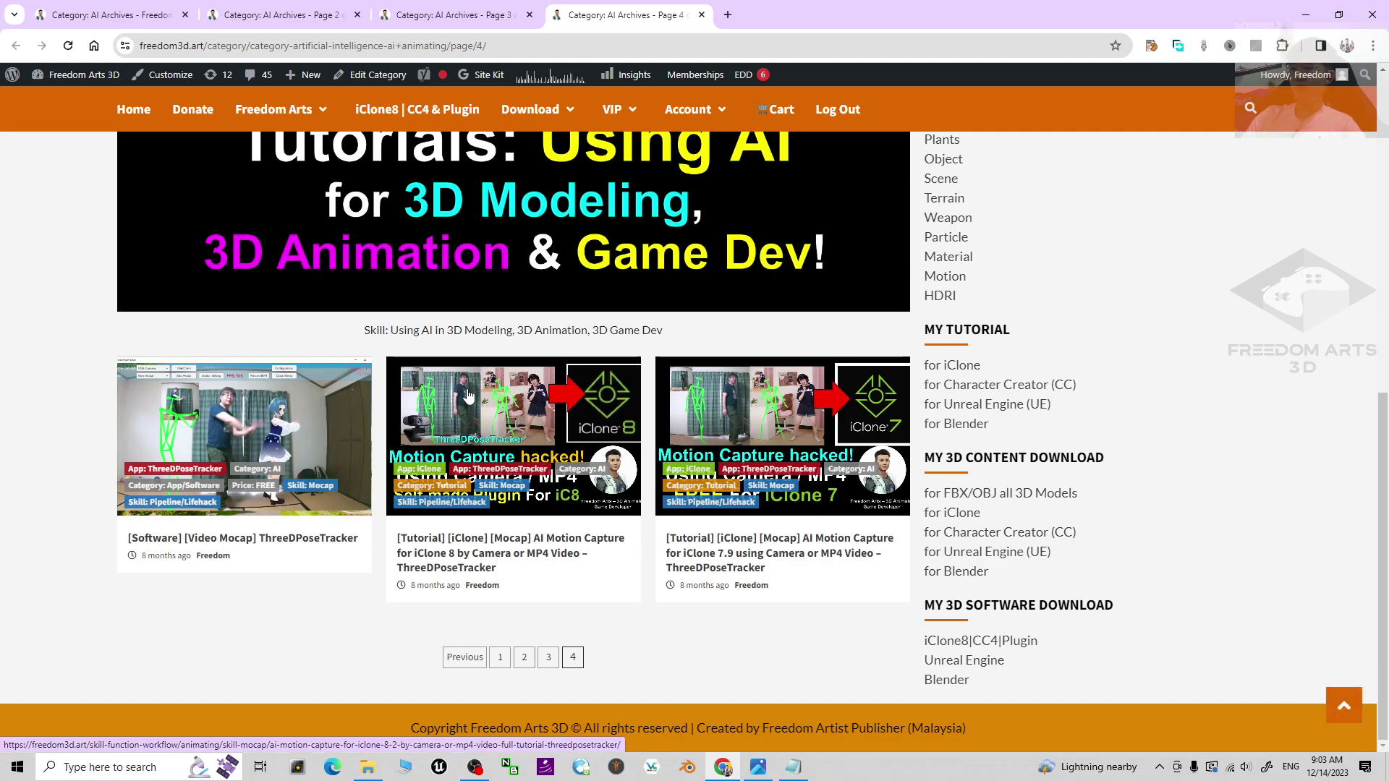